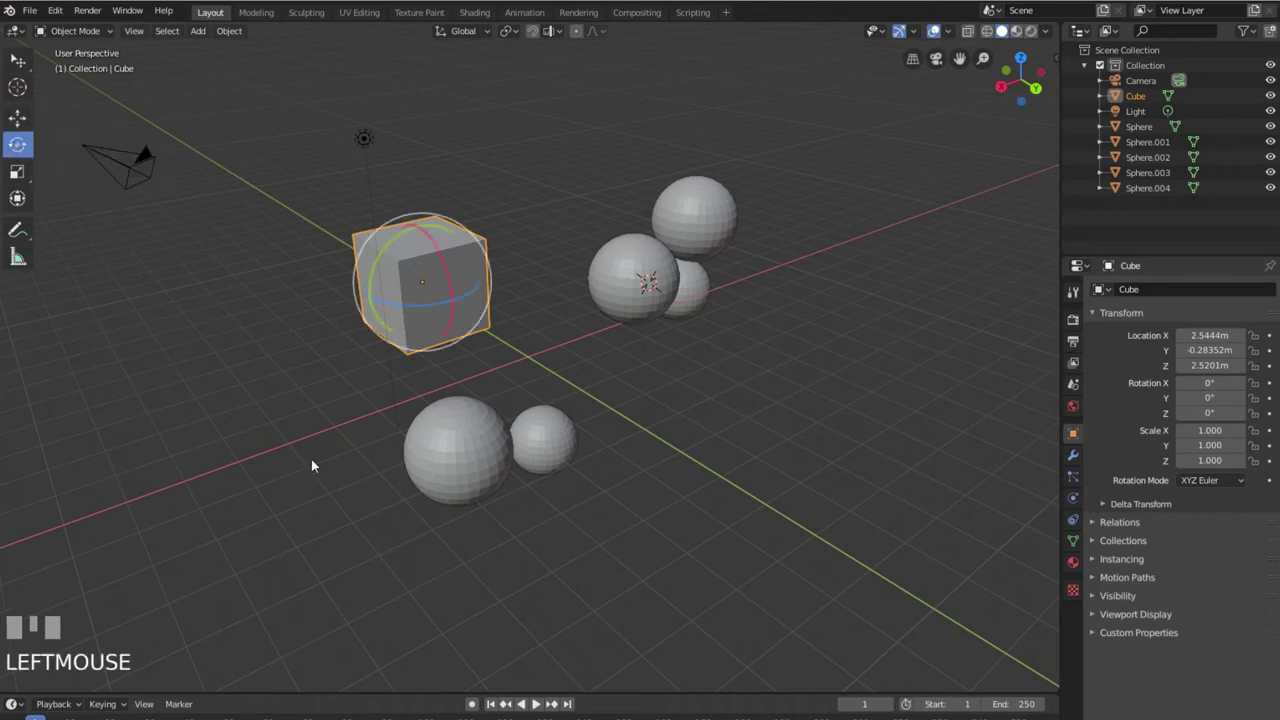
Step: Zoom out and orbit the User Perspective view to take in the cube, spheres and camera
{"action": "scroll", "scroll_direction": "up", "scroll_amount": 3}
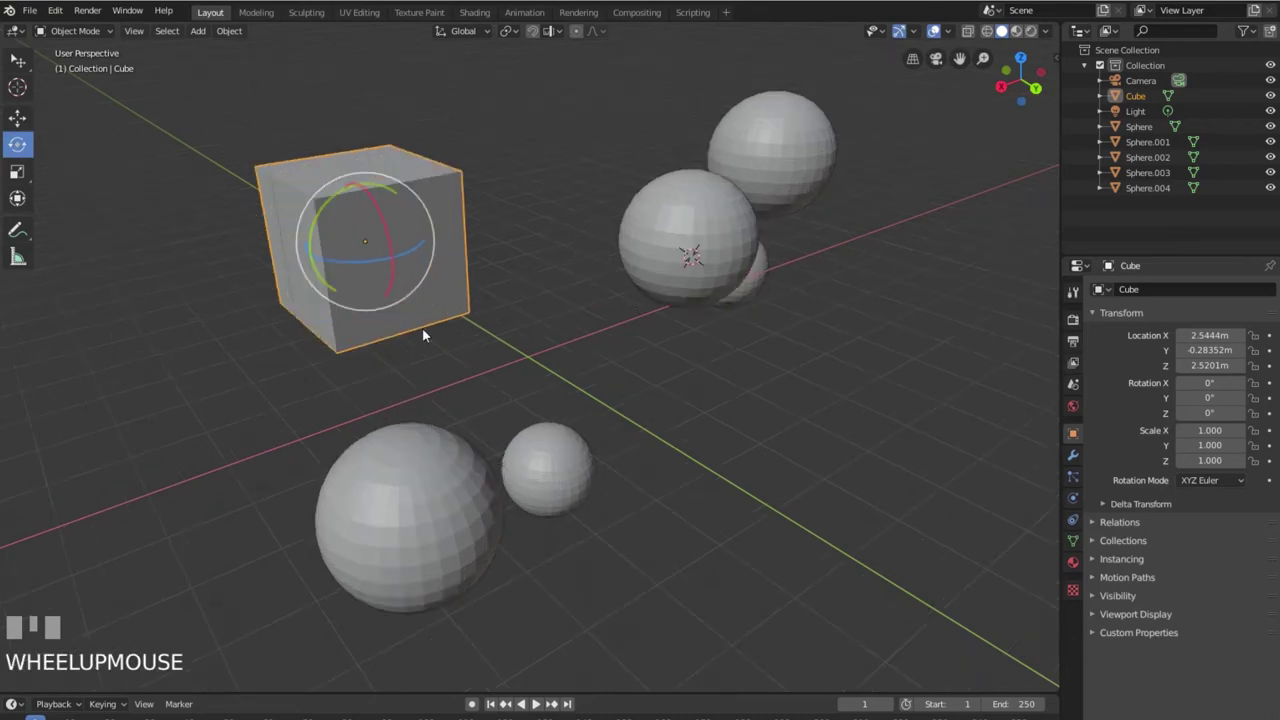
{"action": "key", "text": "KP_Decimal"}
{"action": "scroll", "scroll_direction": "down", "scroll_amount": 3}
{"action": "scroll", "scroll_direction": "up", "scroll_amount": 3}
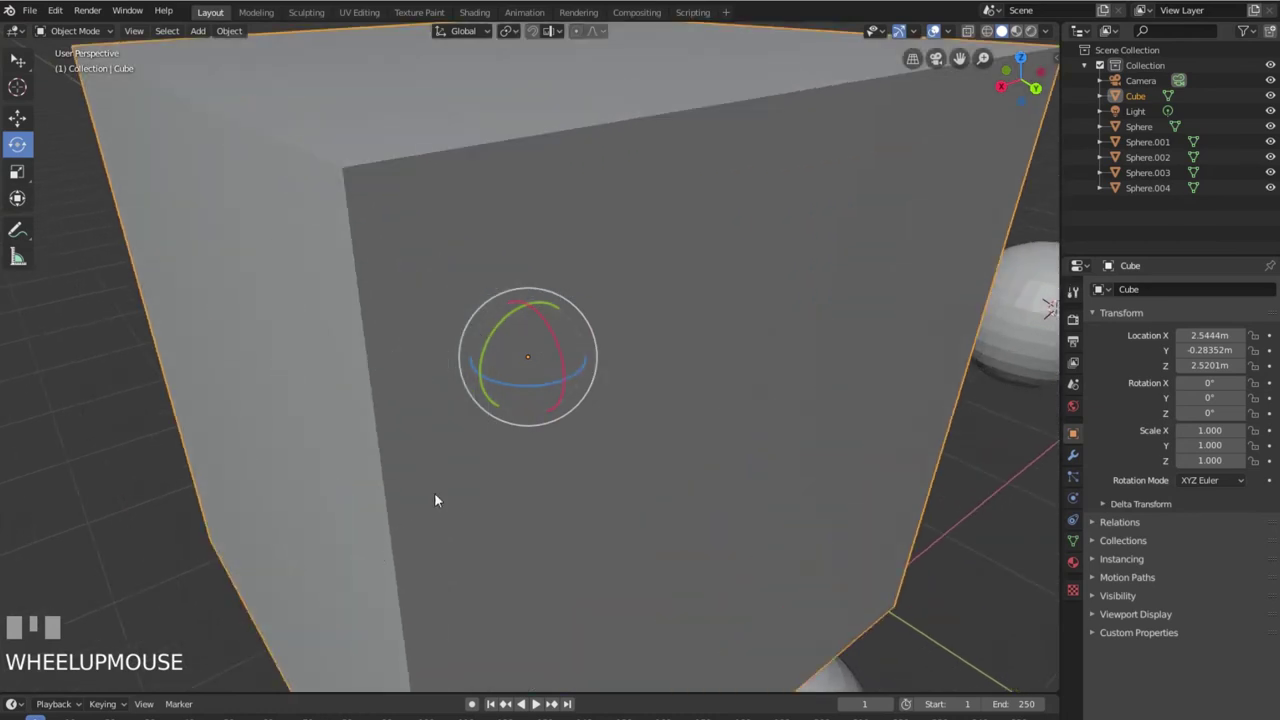
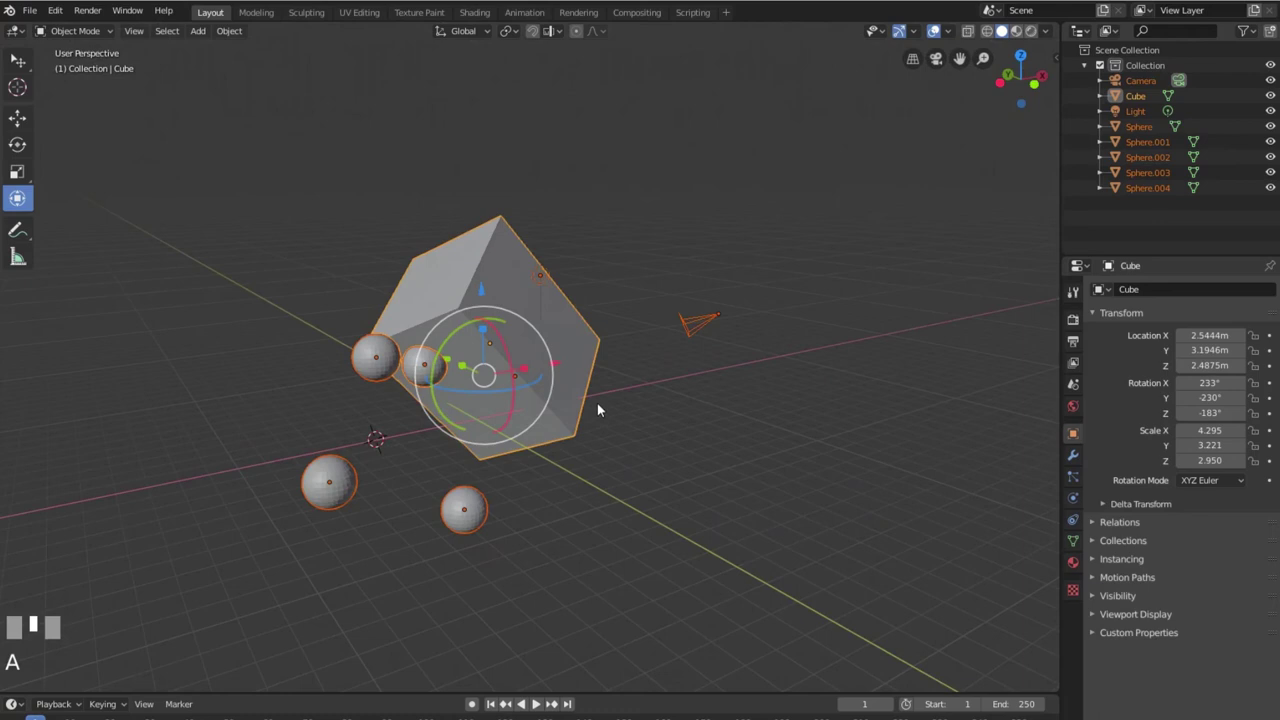
{"action": "scroll", "scroll_direction": "down", "scroll_amount": 3}
{"action": "left_click_drag", "start_coordinate": [16, 196], "coordinate": [16, 196]}
{"action": "scroll", "scroll_direction": "up", "scroll_amount": 3}
{"action": "scroll", "scroll_direction": "up", "scroll_amount": 3}
{"action": "key", "text": "alt+a"}
{"action": "key", "text": "a"}
{"action": "scroll", "scroll_direction": "down", "scroll_amount": 3}
{"action": "scroll", "scroll_direction": "up", "scroll_amount": 3}
{"action": "scroll", "scroll_direction": "down", "scroll_amount": 3}
{"action": "left_click_drag", "start_coordinate": [16, 196], "coordinate": [16, 196]}
{"action": "key", "text": "alt+a"}
Step: Select only the cube and reorient the view around it toward the Transform Orientations header
{"action": "left_click", "coordinate": [16, 196]}
{"action": "scroll", "scroll_direction": "down", "scroll_amount": 3}
{"action": "left_click_drag", "start_coordinate": [16, 196], "coordinate": [16, 196]}
{"action": "left_click_drag", "start_coordinate": [16, 196], "coordinate": [471, 250]}
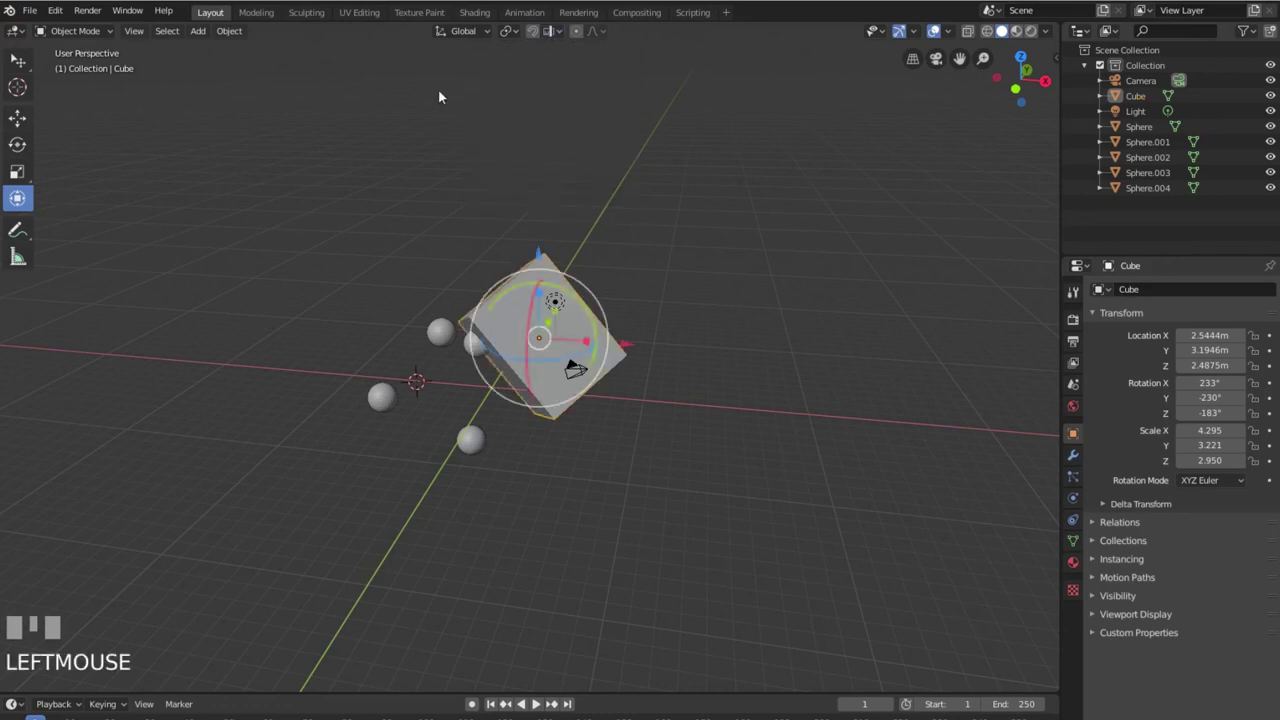
Step: Switch the transform orientation to Local so the gizmo follows the cube's tilted axes
{"action": "left_click_drag", "start_coordinate": [486, 31], "coordinate": [598, 184]}
{"action": "left_click", "coordinate": [574, 334]}
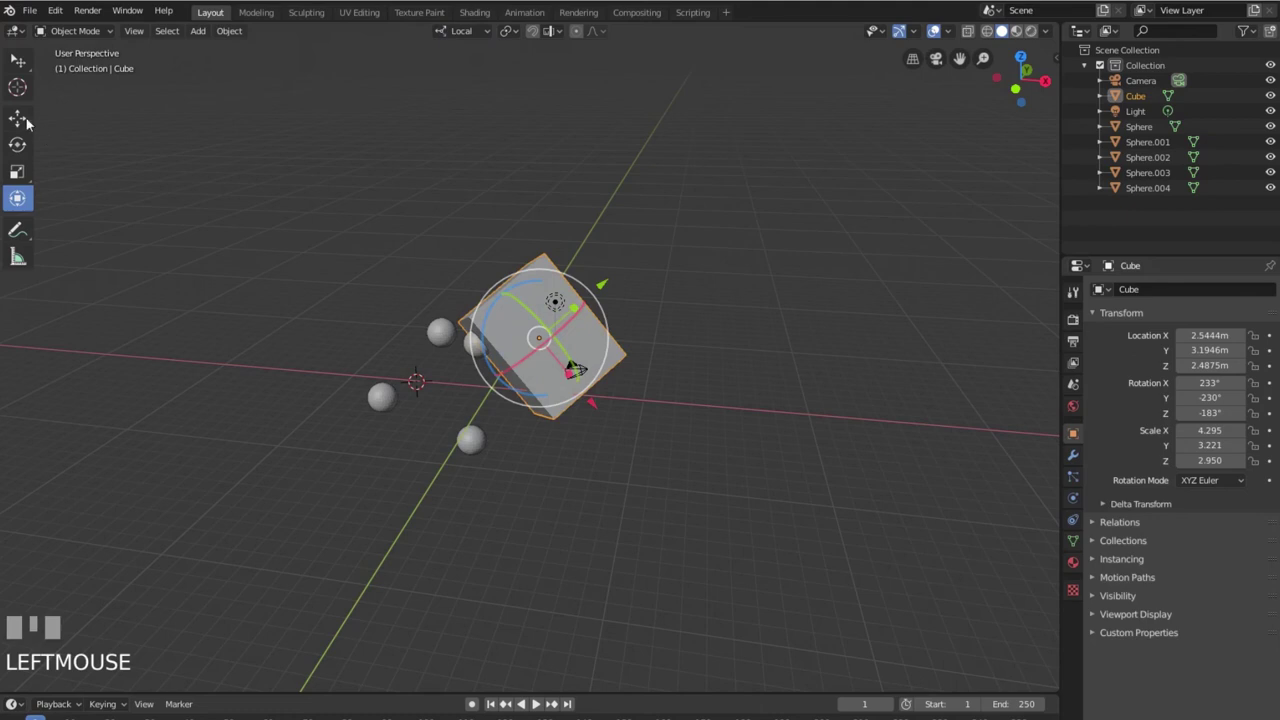
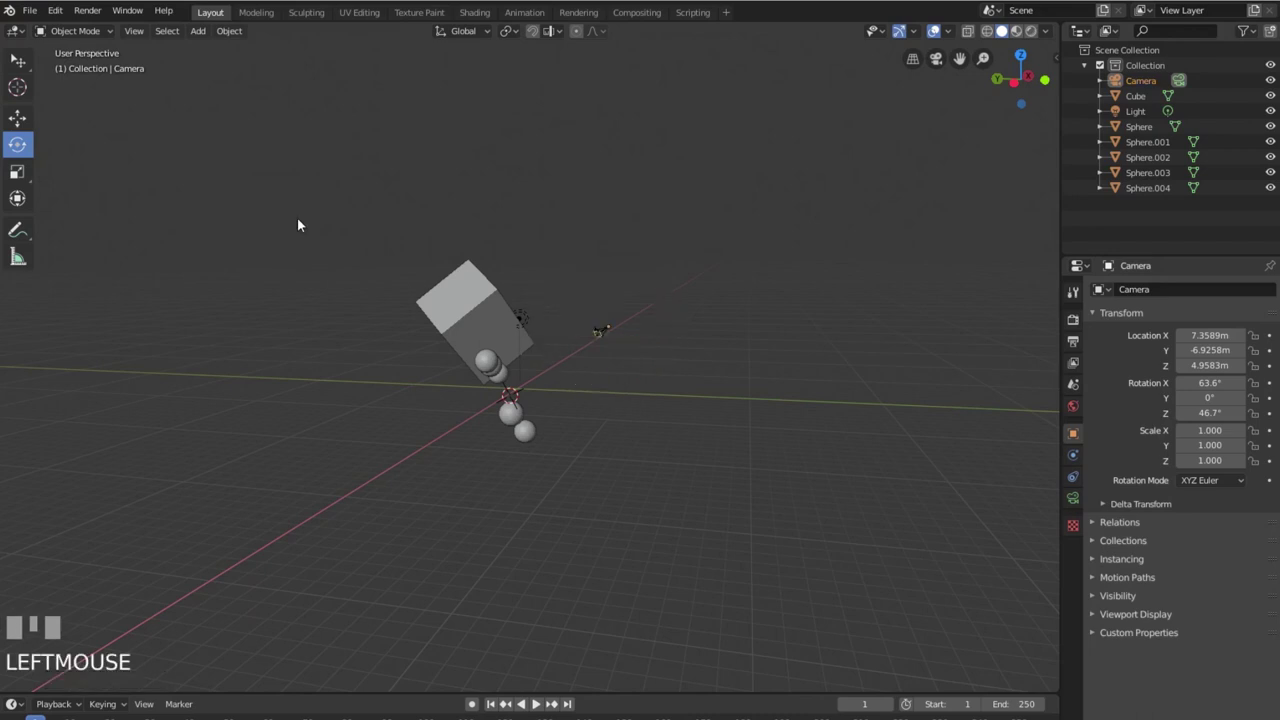
Step: Make the camera the active object (location 7.36, -6.93, 4.96 m, rotation 63.6°, 0°, 46.7°)
{"action": "left_click", "coordinate": [305, 231]}
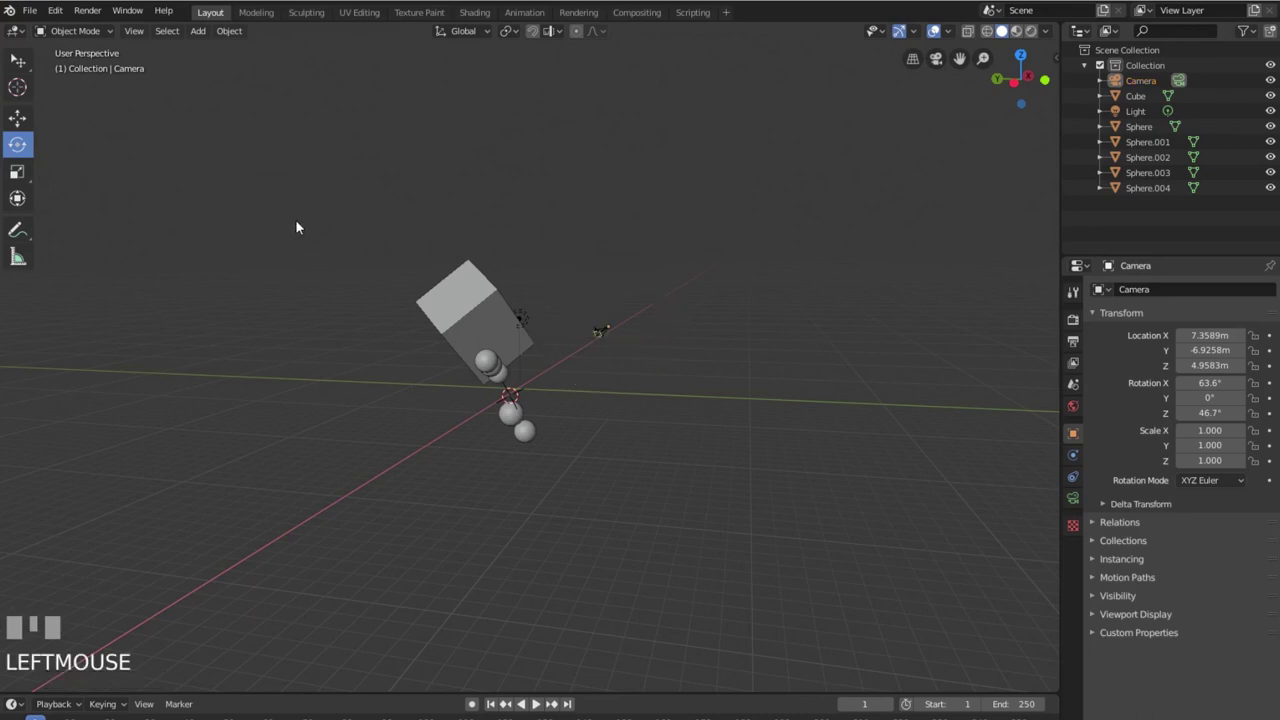
{"action": "left_click_drag", "start_coordinate": [167, 35], "coordinate": [424, 366]}
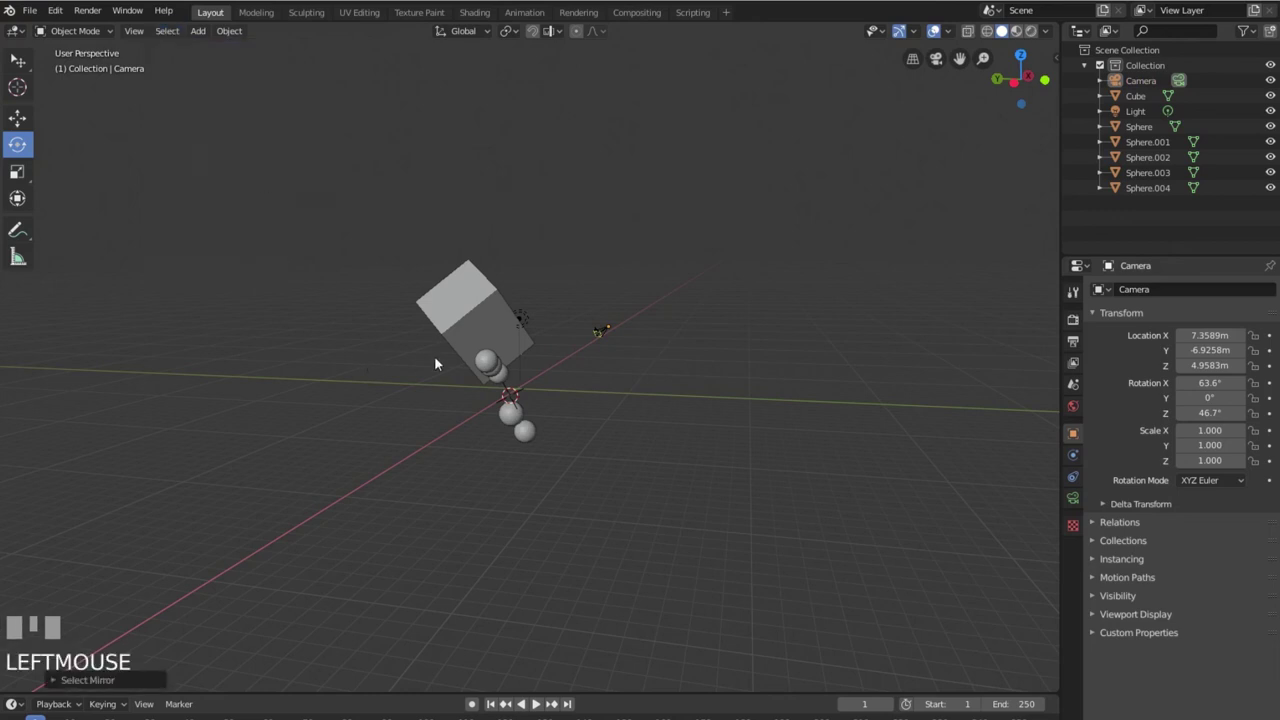
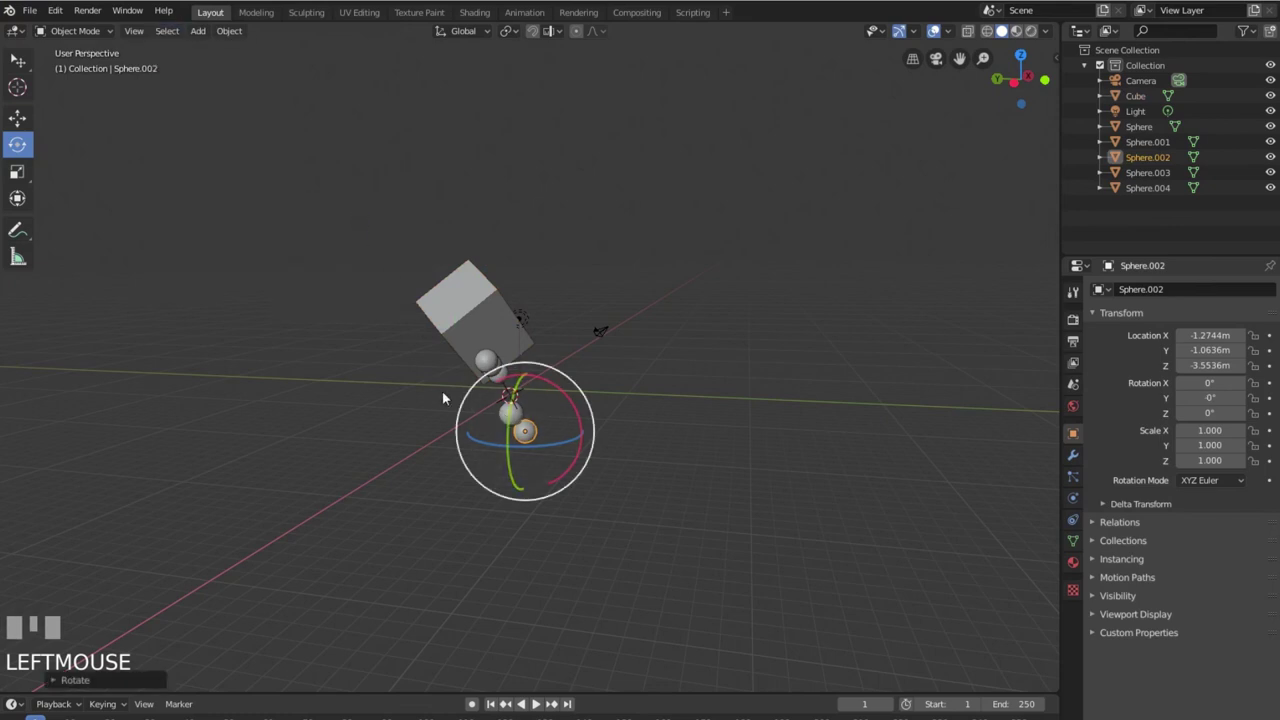
Step: Select the tilted cube and orbit in for a closer look above the spheres and camera
{"action": "left_click_drag", "start_coordinate": [450, 320], "coordinate": [339, 270]}
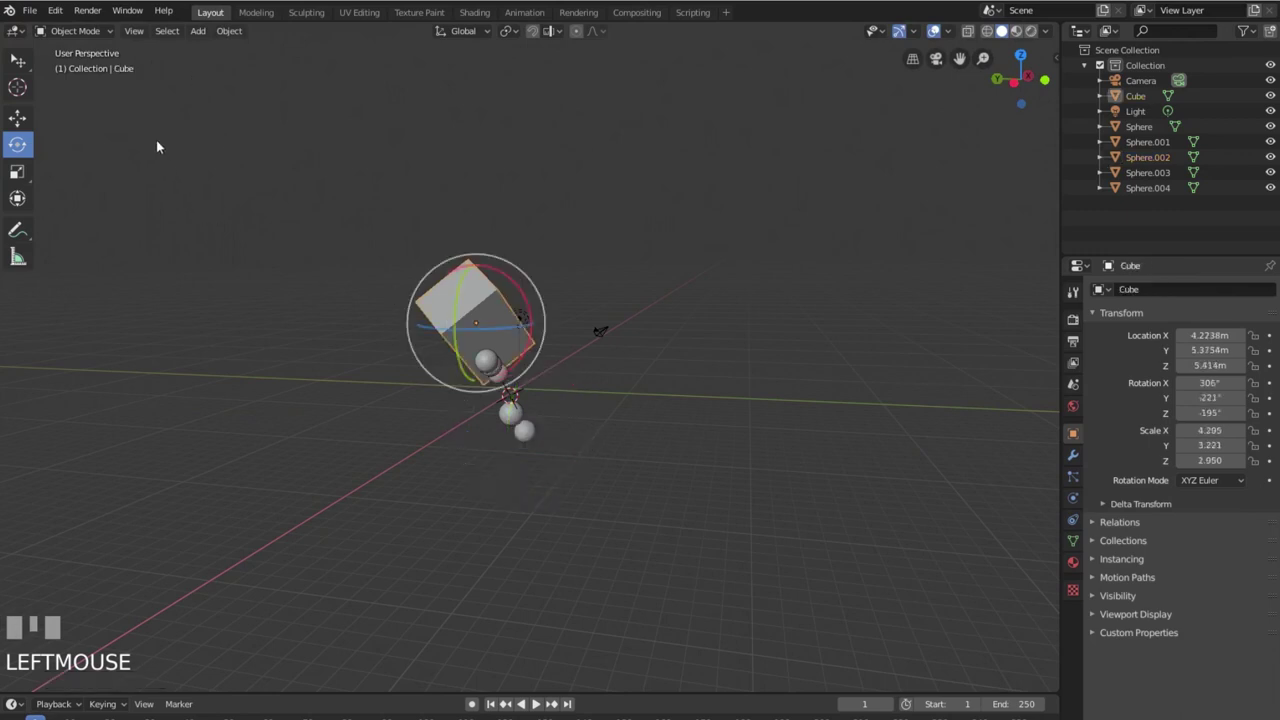
{"action": "left_click_drag", "start_coordinate": [172, 32], "coordinate": [375, 359]}
{"action": "left_click_drag", "start_coordinate": [375, 359], "coordinate": [254, 209]}
{"action": "left_click_drag", "start_coordinate": [254, 209], "coordinate": [191, 92]}
{"action": "left_click_drag", "start_coordinate": [171, 32], "coordinate": [381, 408]}
{"action": "scroll", "scroll_direction": "up", "scroll_amount": 3}
{"action": "left_click_drag", "start_coordinate": [681, 441], "coordinate": [598, 420]}
{"action": "scroll", "scroll_direction": "up", "scroll_amount": 3}
{"action": "scroll", "scroll_direction": "down", "scroll_amount": 3}
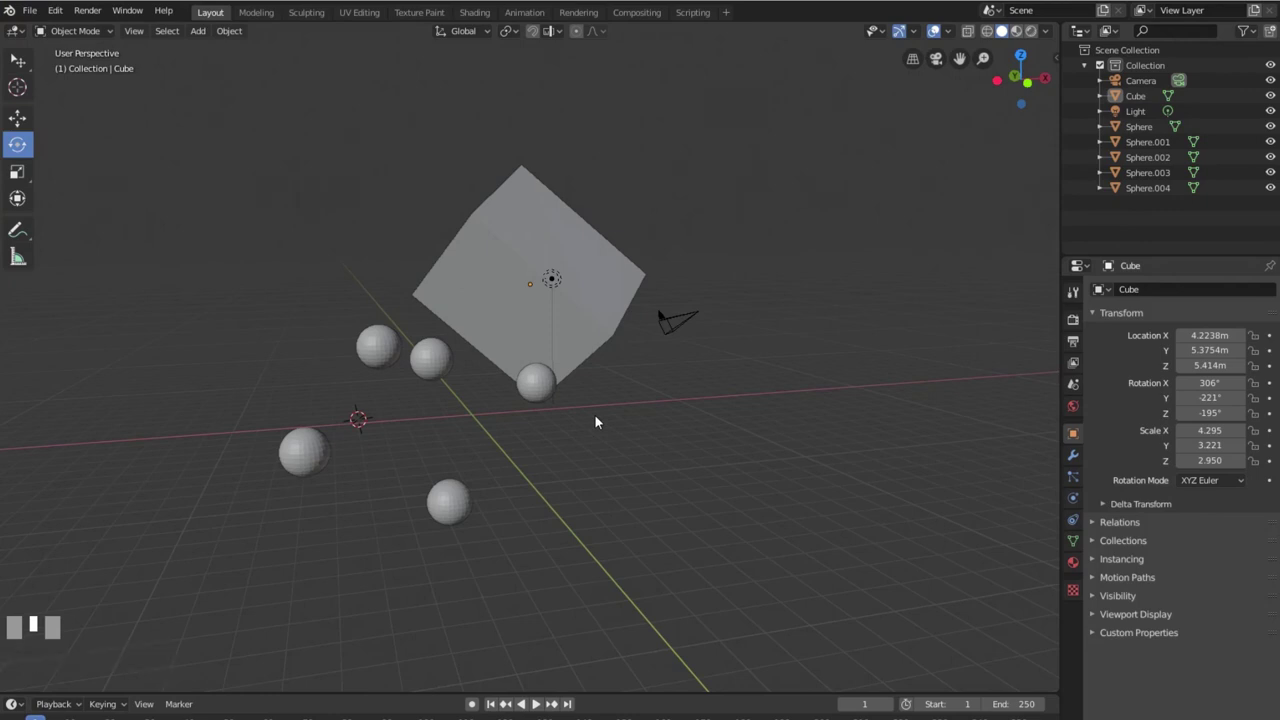